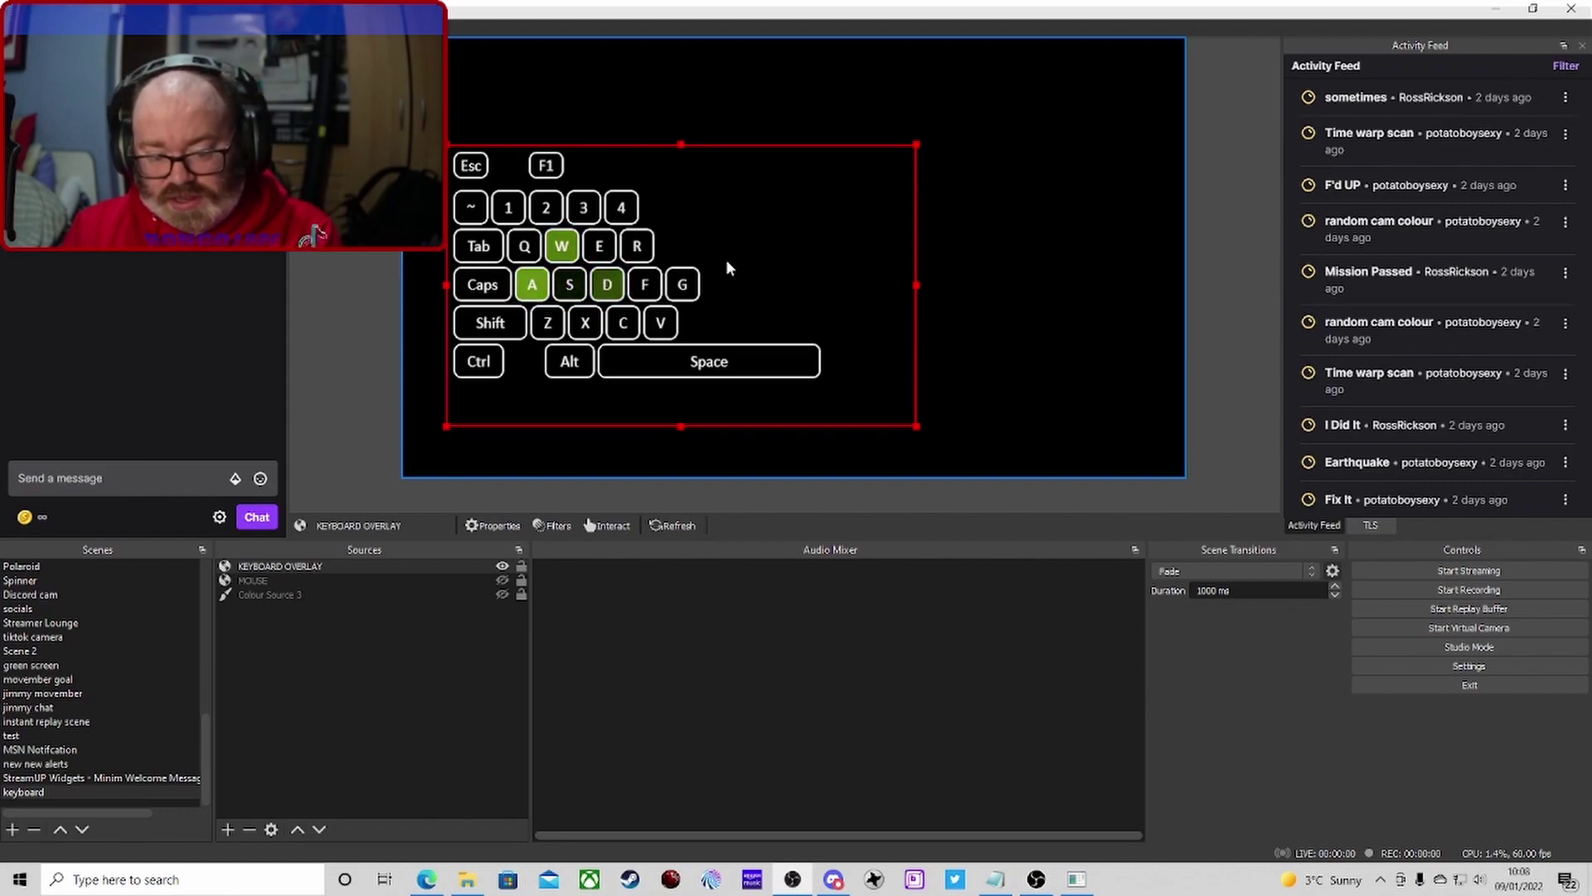
Select the MOUSE browser source in the keyboard scene's Sources list
key("space")
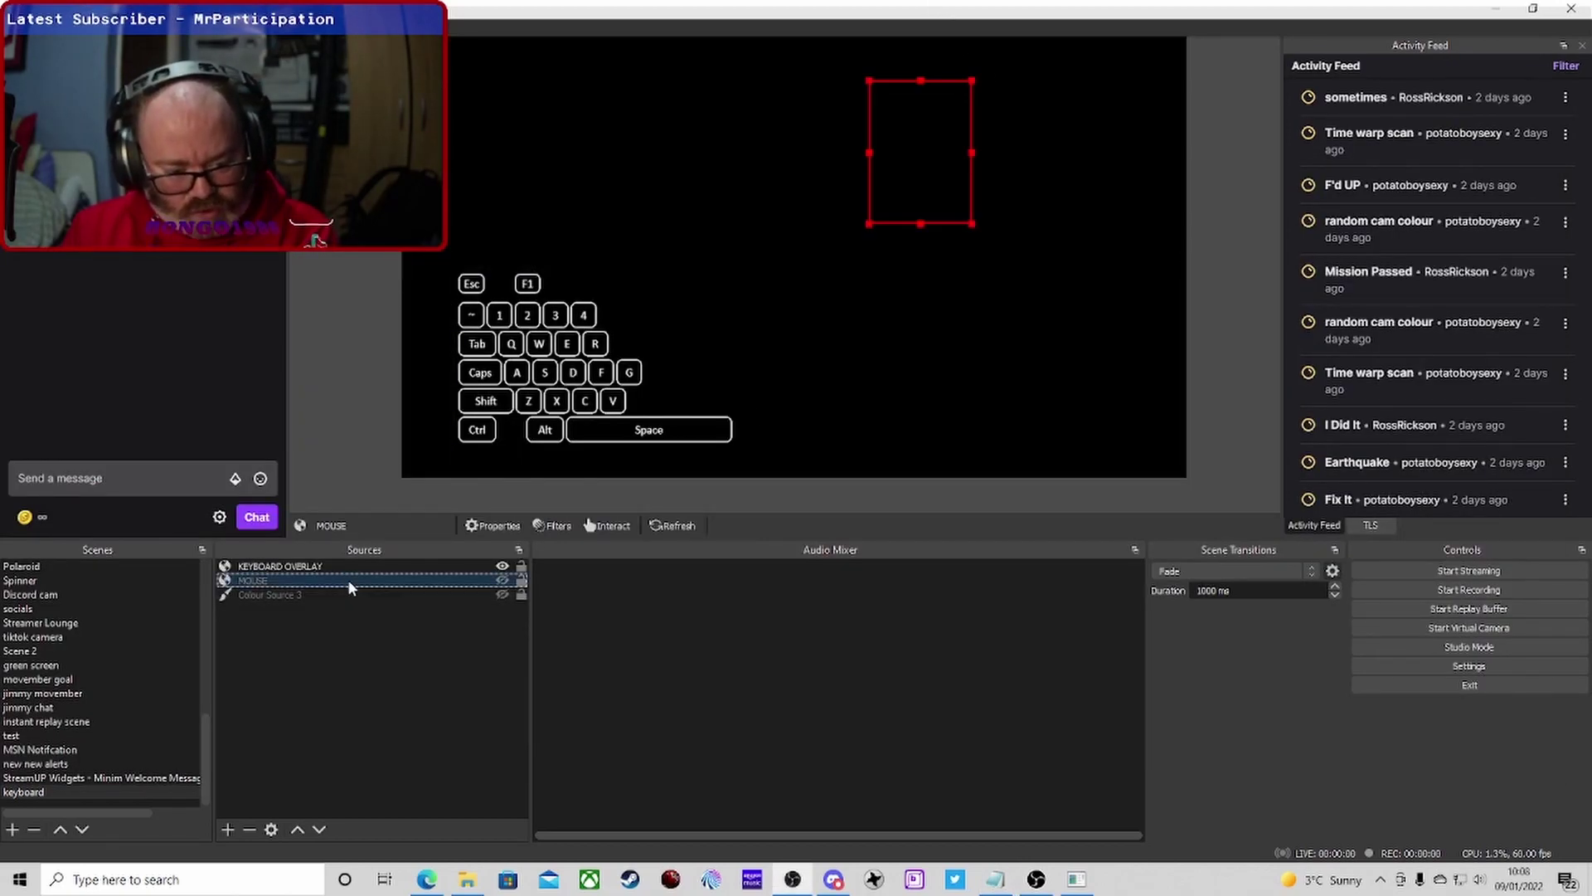
left_click(355, 586)
scroll("down", 3)
scroll("down", 3)
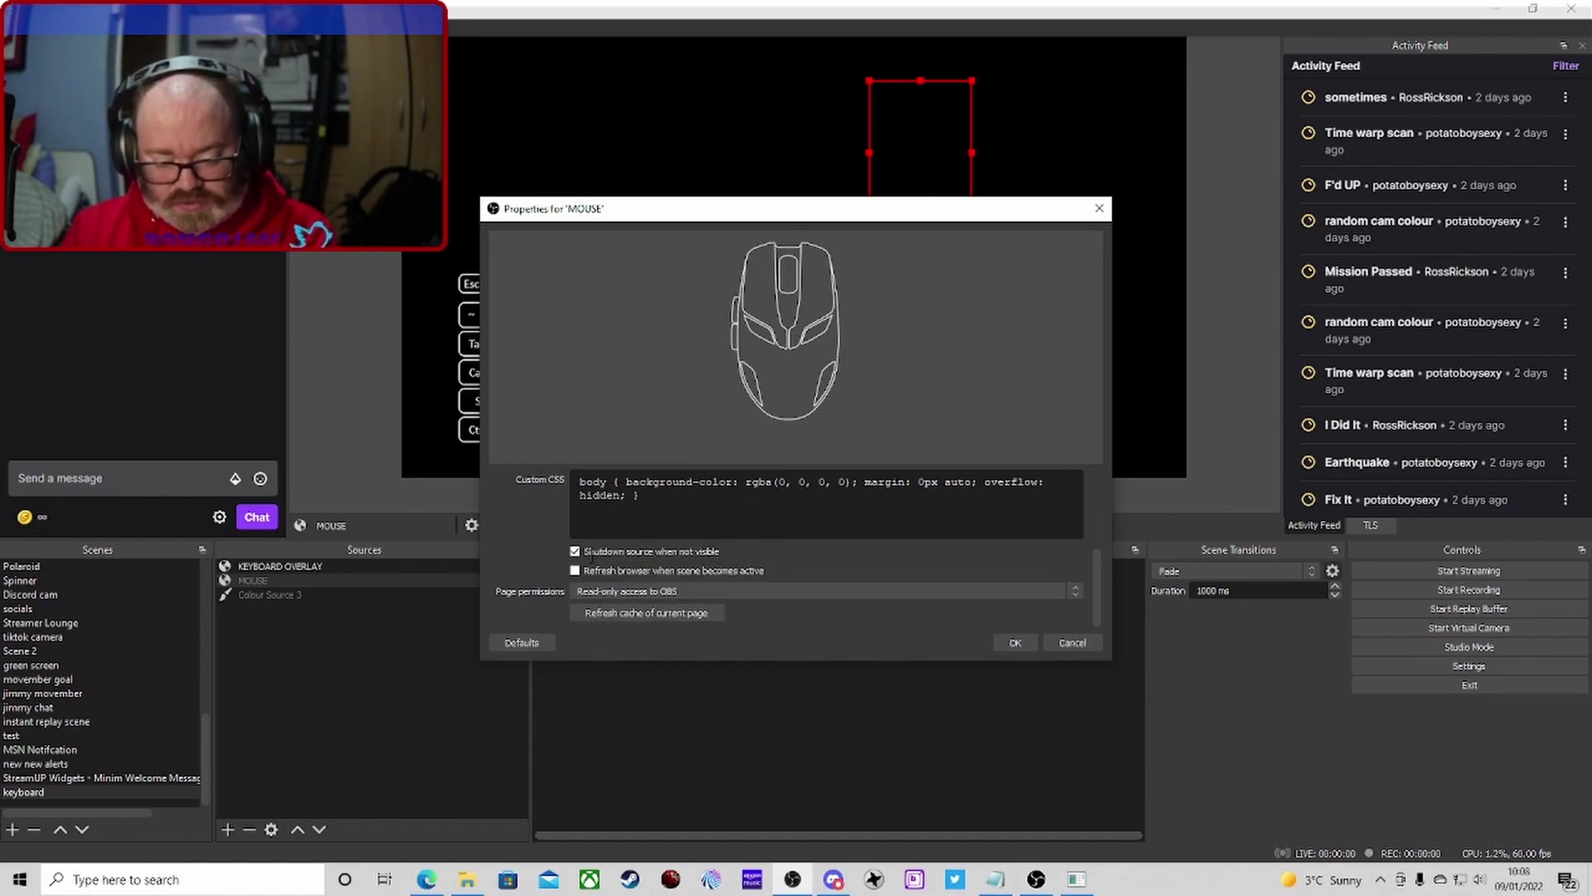
scroll("up", 3)
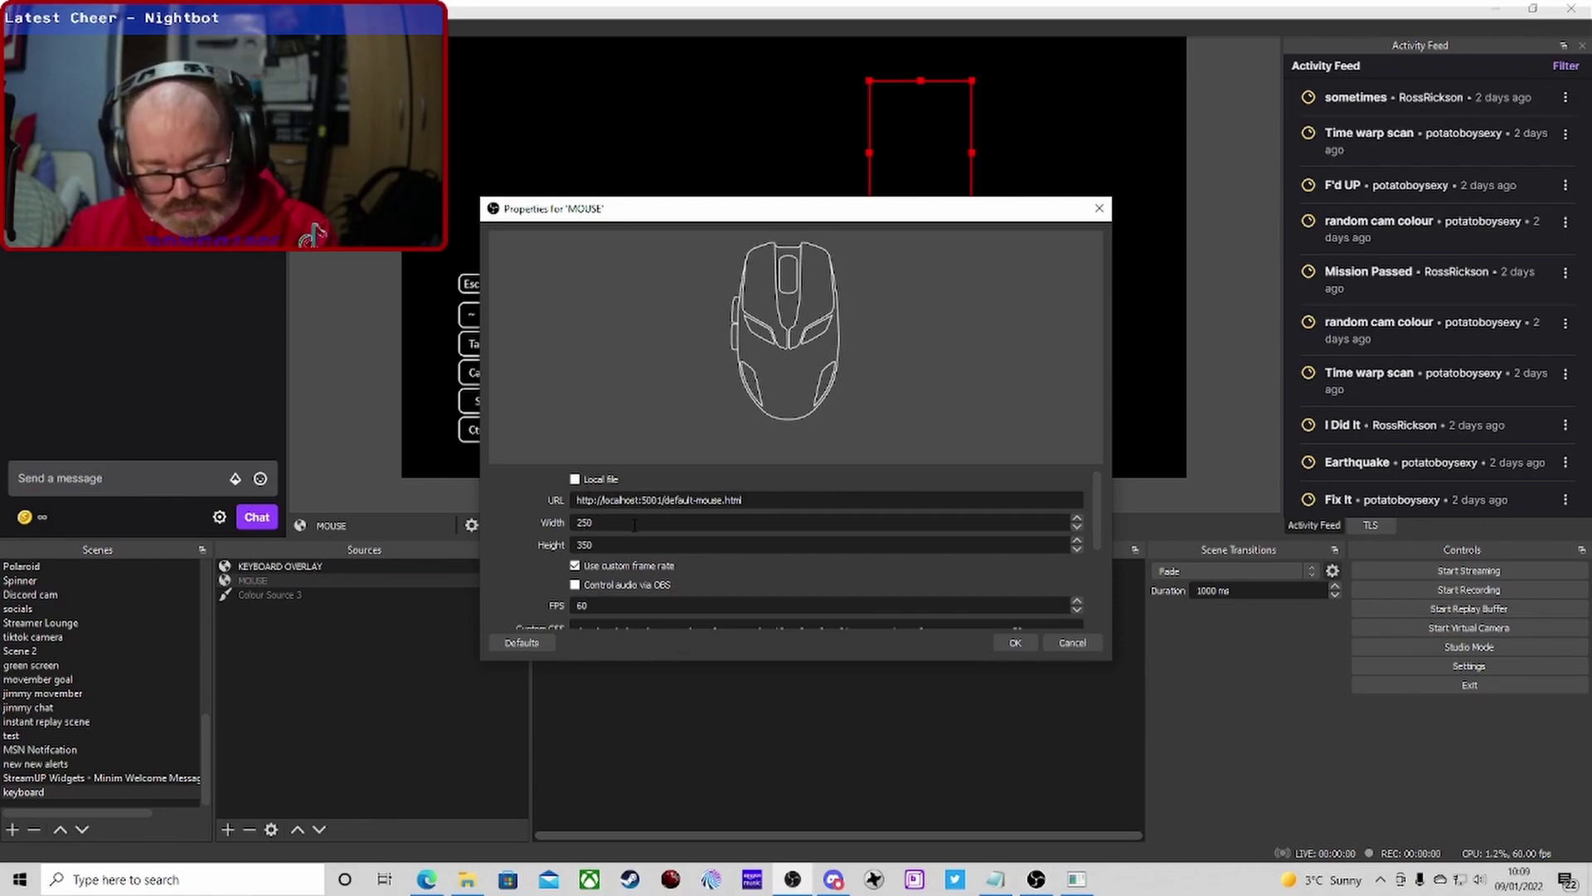
left_click_drag(1029, 644, 642, 596)
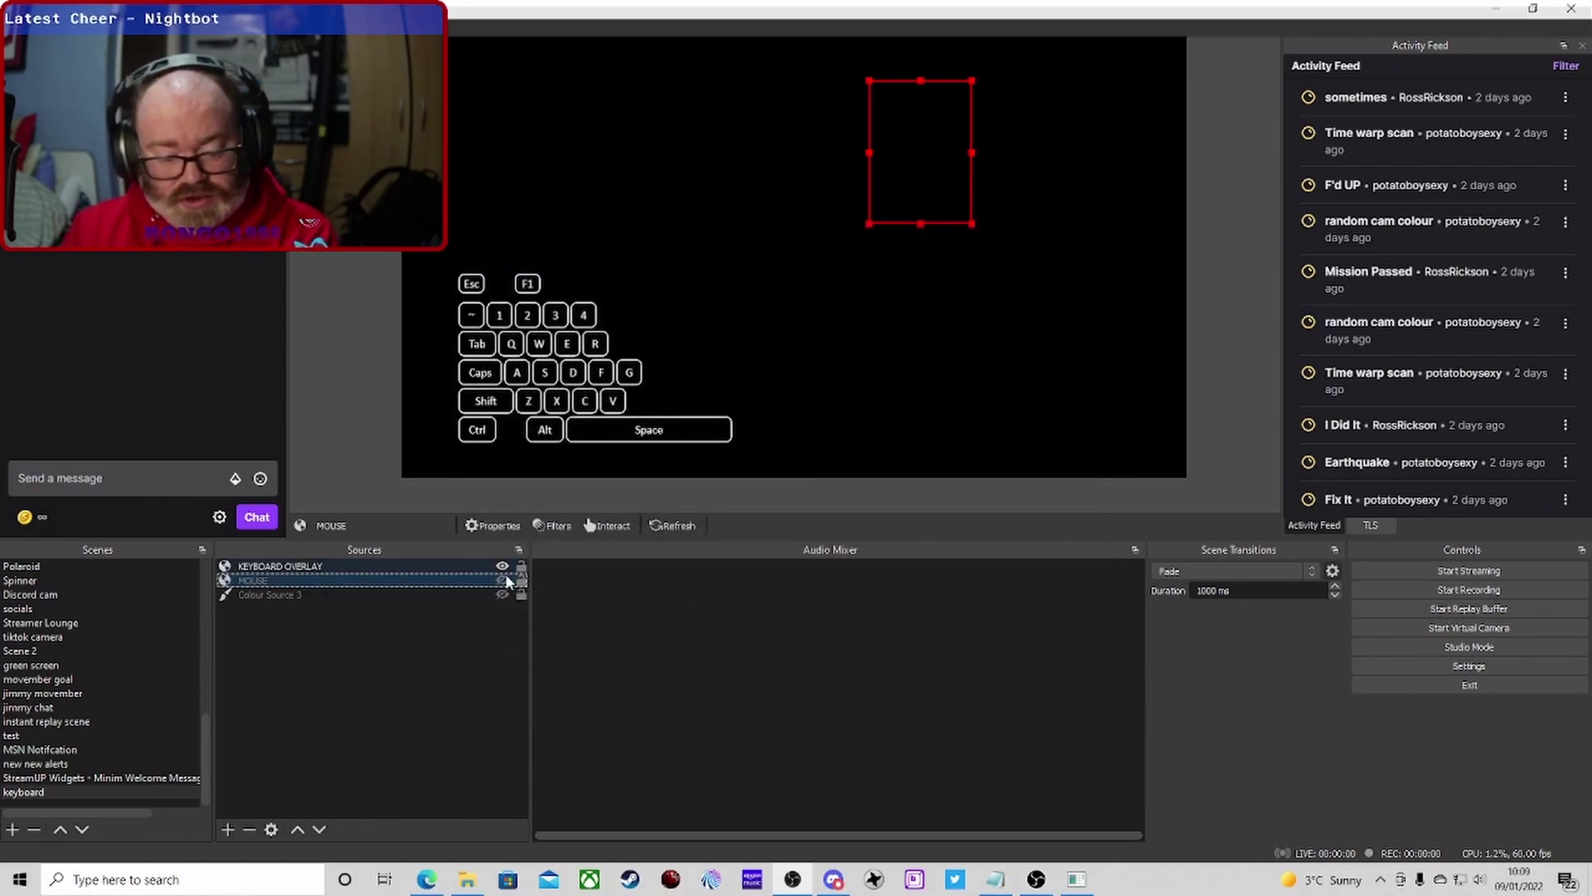
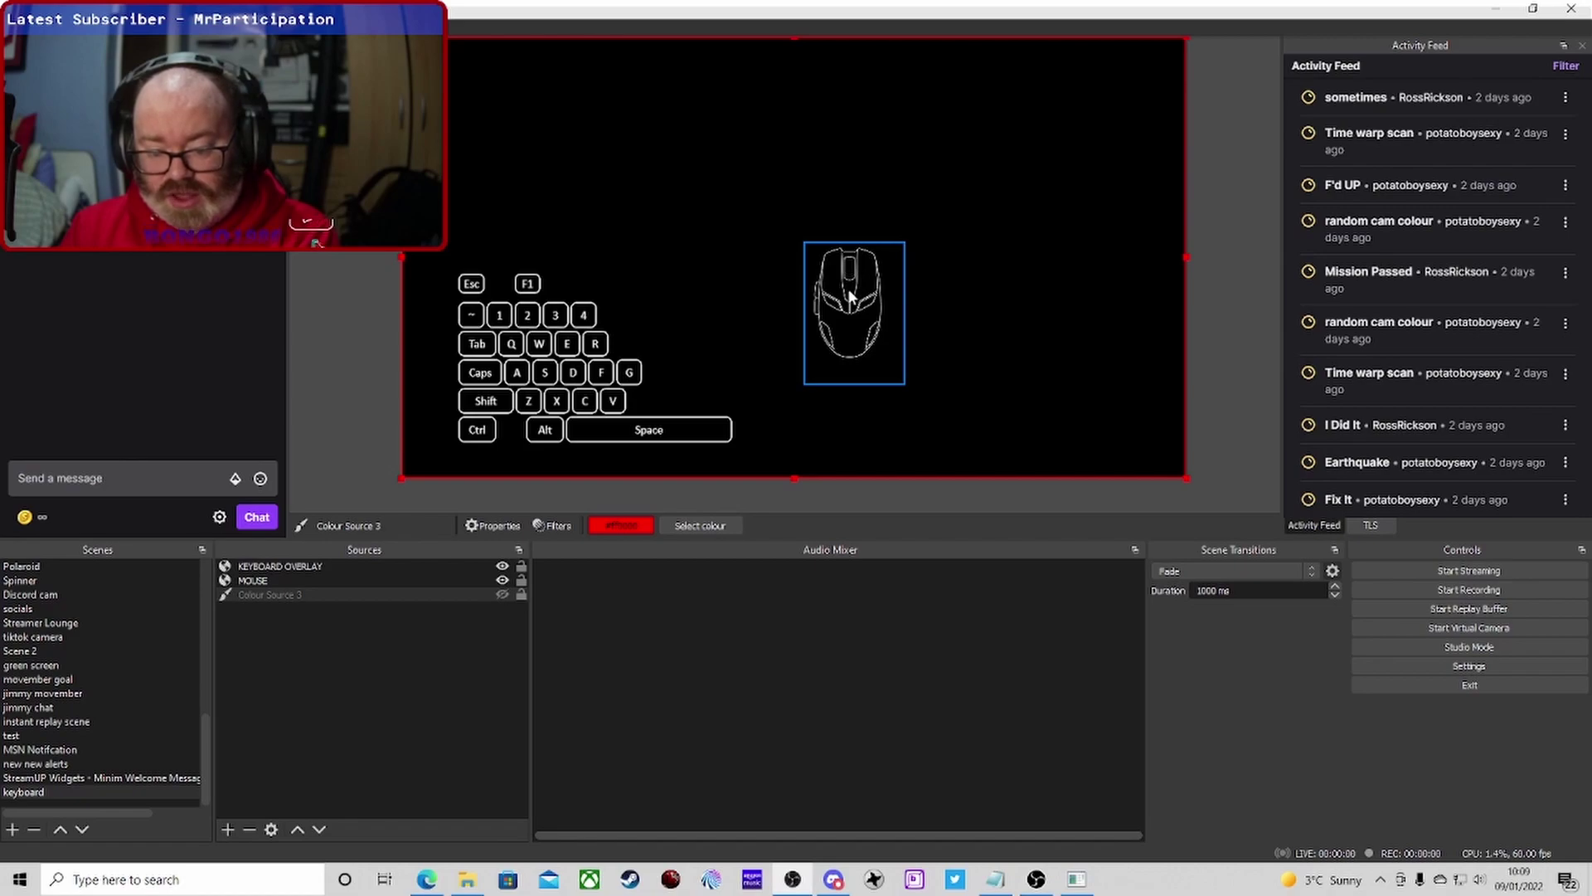
Unhide the MOUSE source and reposition it in the preview beside the keyboard overlay
left_click_drag(865, 265, 858, 290)
left_click(862, 303)
left_click_drag(880, 255, 546, 383)
left_click(546, 384)
left_click_drag(540, 372, 530, 383)
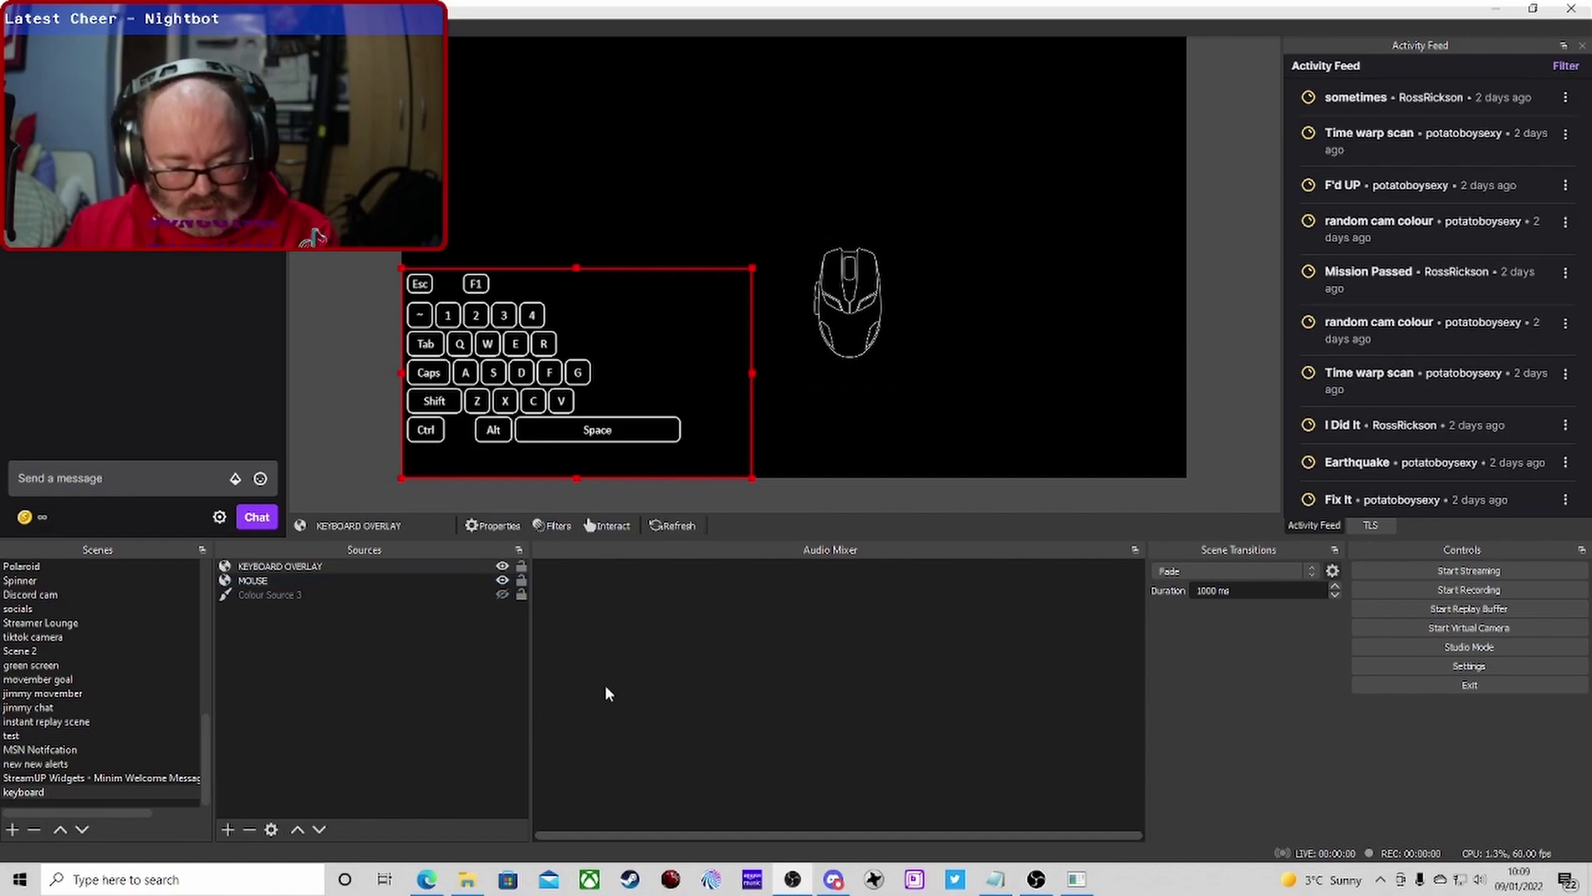
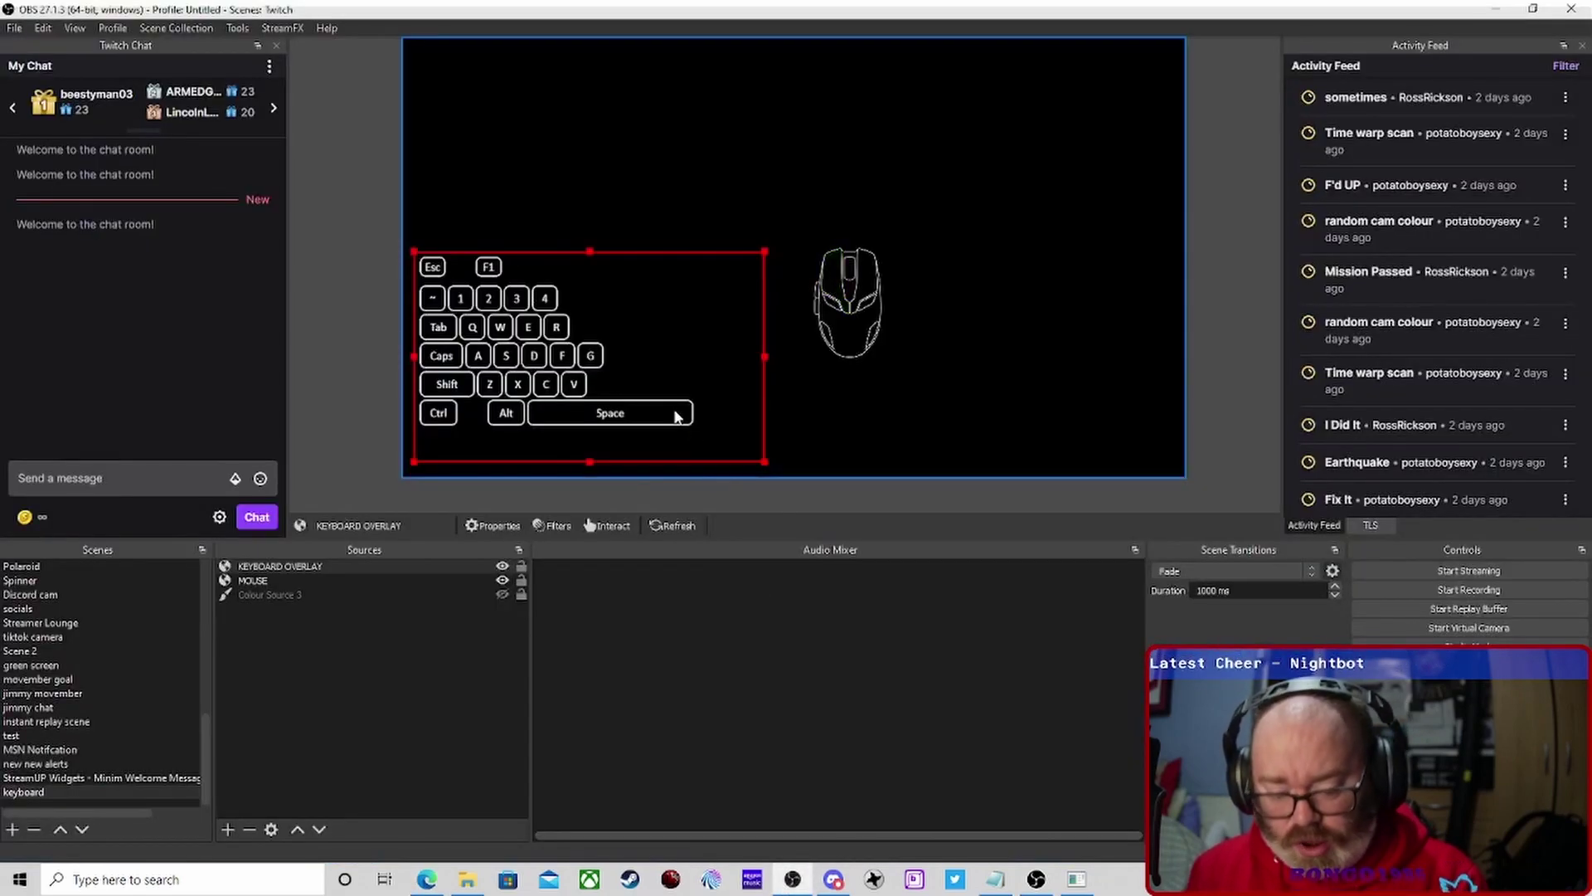
left_click_drag(653, 395, 655, 411)
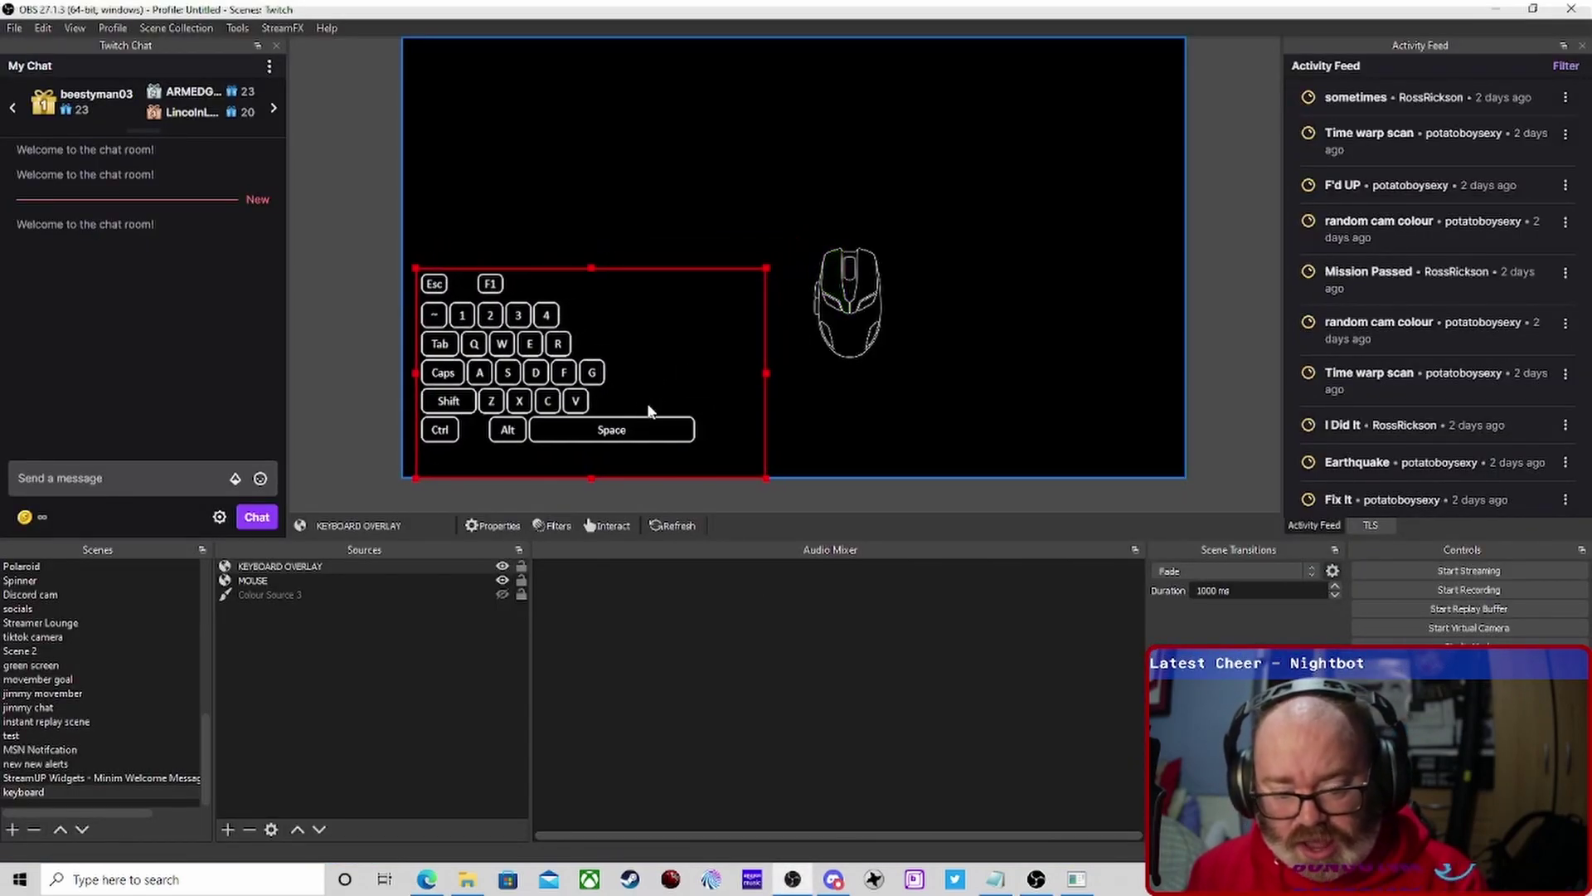